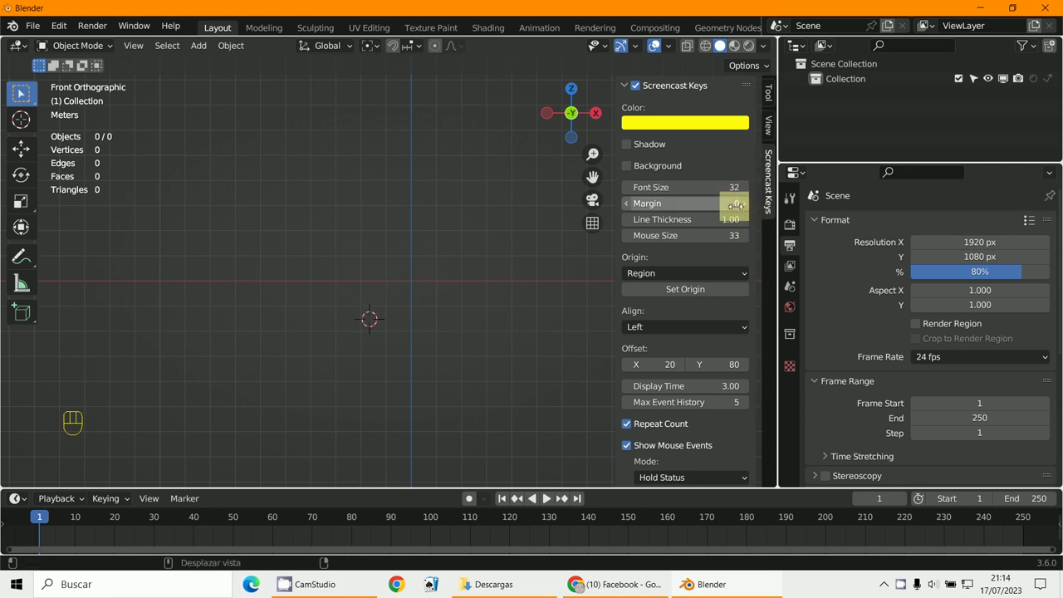
Commit the Screencast Keys margin of 0 and hide the sidebar settings panel
{"action": "left_click", "coordinate": [362, 307]}
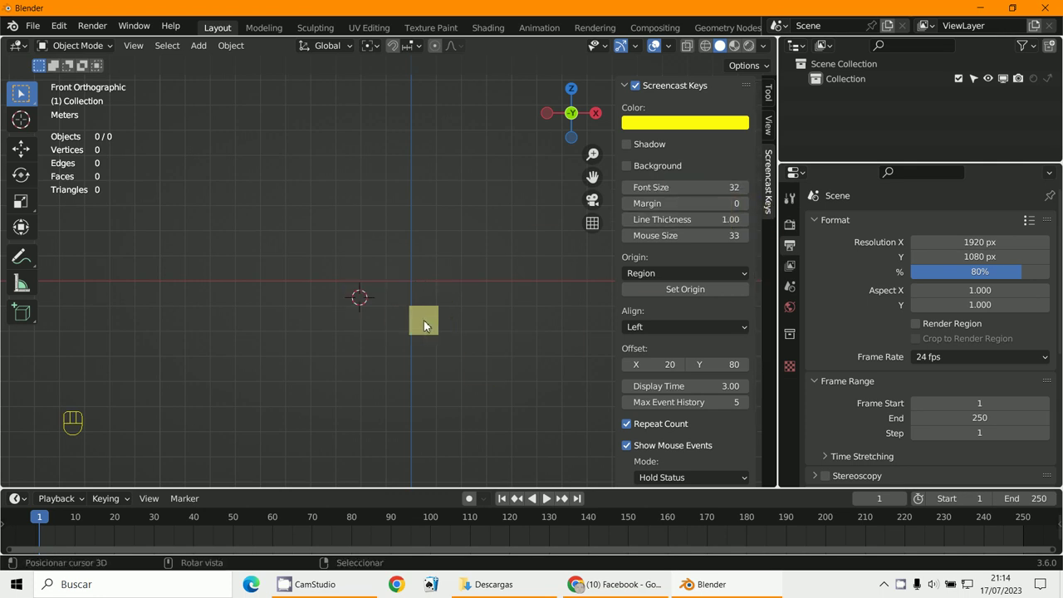
{"action": "key", "text": "n"}
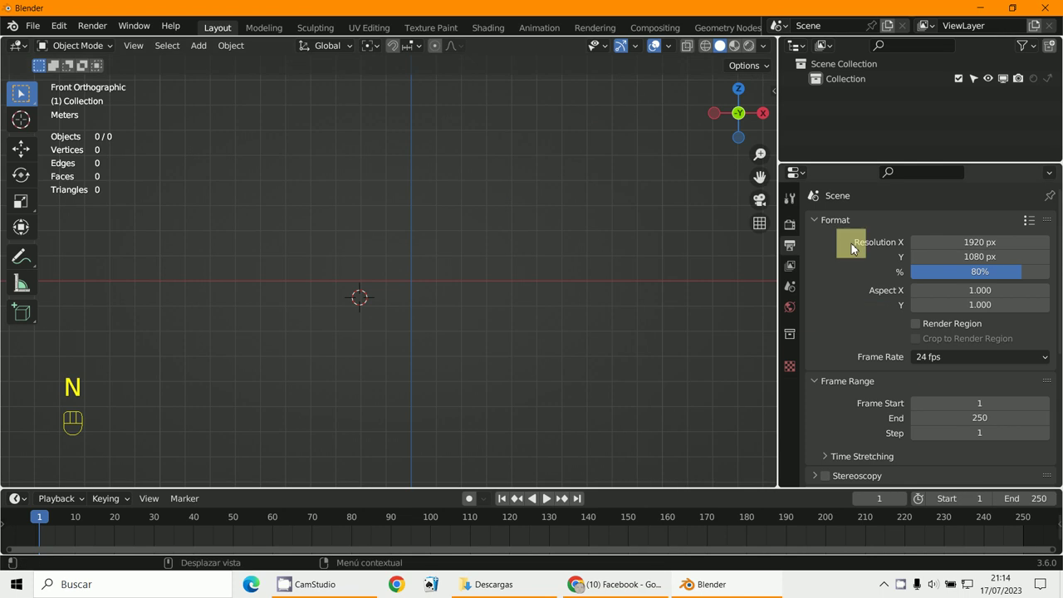
{"action": "key", "text": "shift+c"}
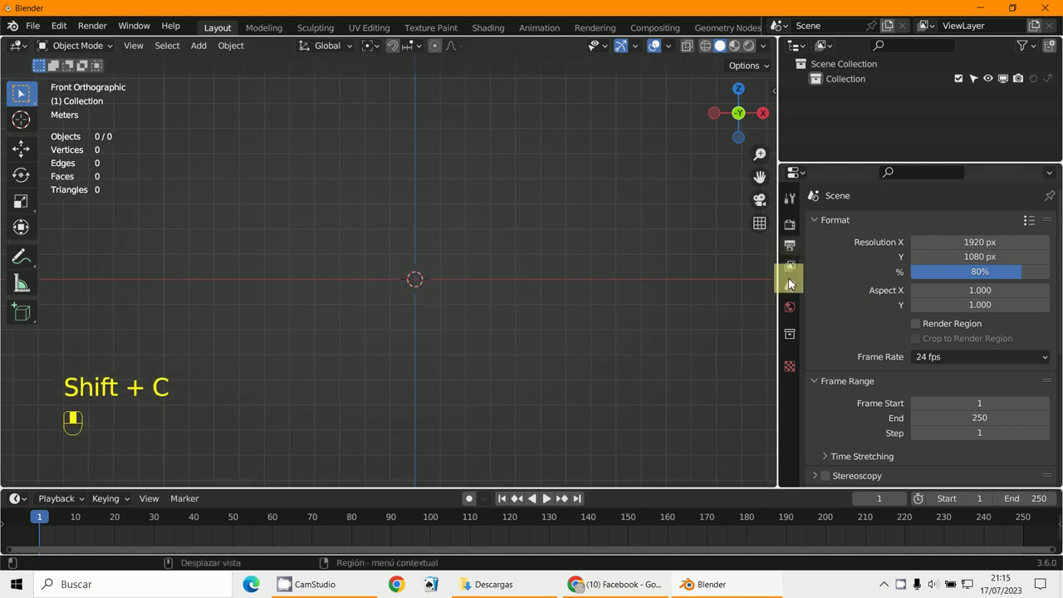
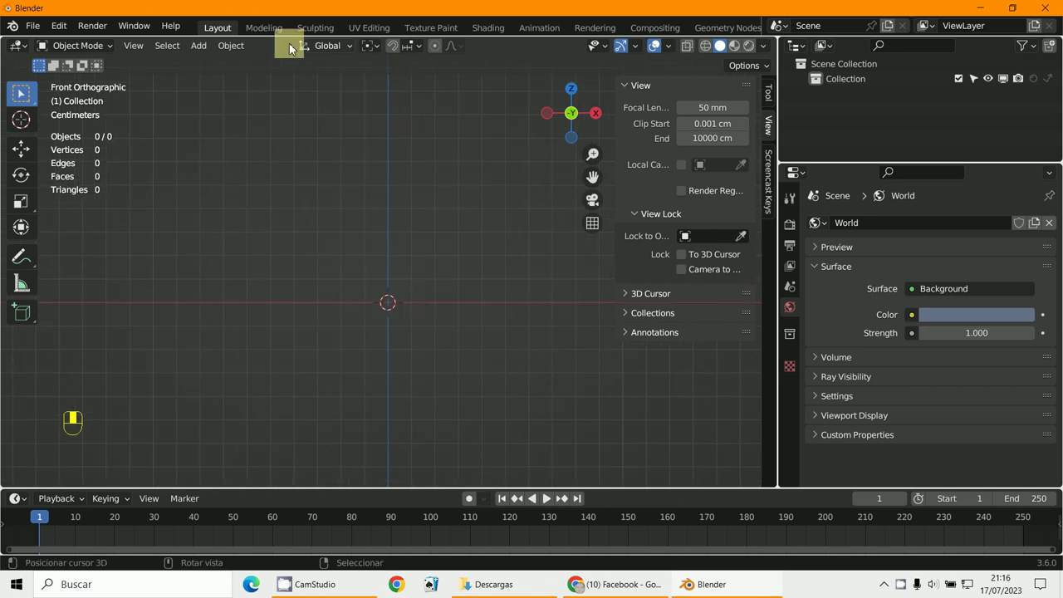
Add a cube at the origin and size it to 3 × 3 × 5 cm, viewed from the front
{"action": "left_click_drag", "start_coordinate": [197, 59], "coordinate": [387, 297]}
{"action": "left_click_drag", "start_coordinate": [387, 298], "coordinate": [386, 356]}
{"action": "left_click_drag", "start_coordinate": [386, 357], "coordinate": [443, 273]}
{"action": "key", "text": "x"}
{"action": "left_click_drag", "start_coordinate": [443, 273], "coordinate": [84, 46]}
{"action": "key", "text": "KP_1"}
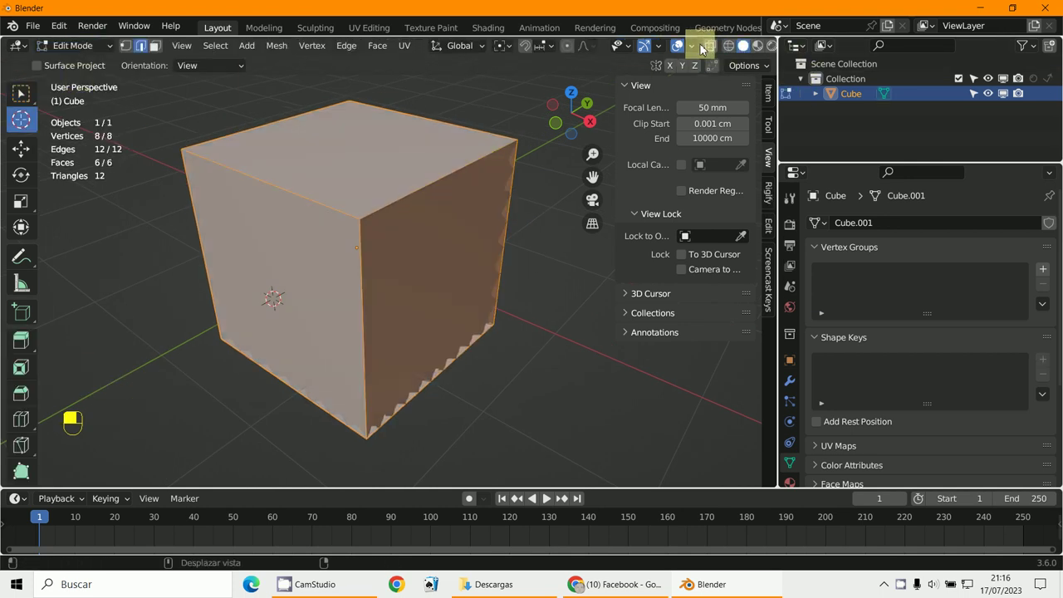
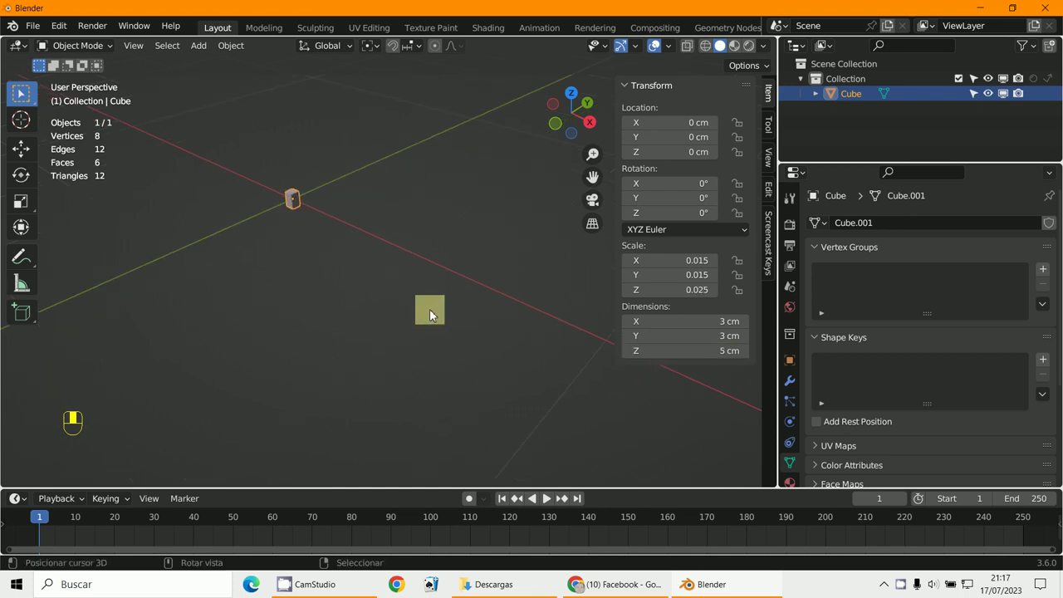
Frame the cube in view and bring up its apply-transform options with Ctrl+A
{"action": "key", "text": "KP_0"}
{"action": "key", "text": "KP_Decimal"}
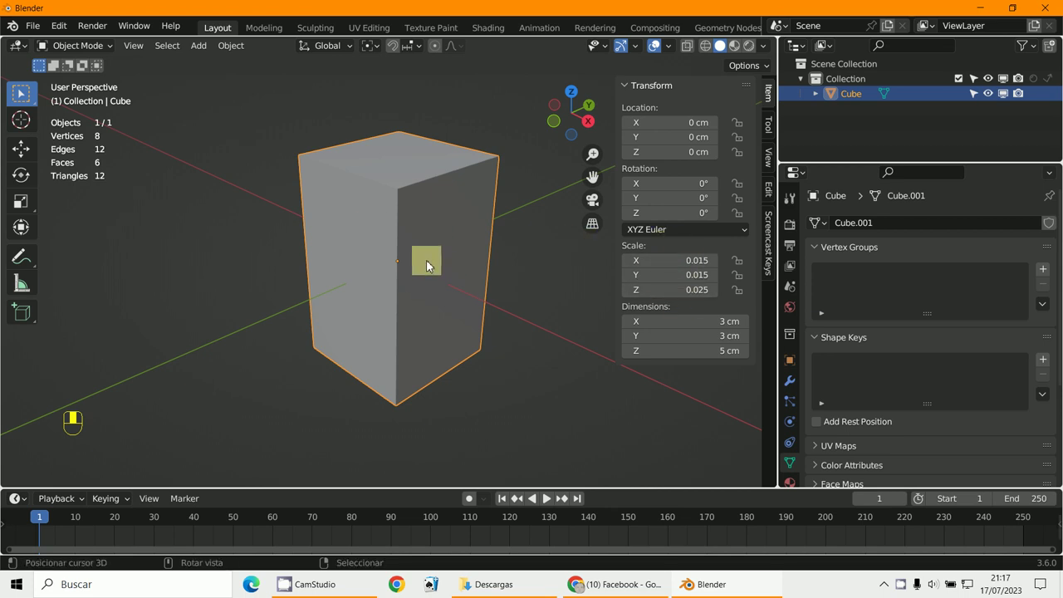
{"action": "key", "text": "ctrl+a"}
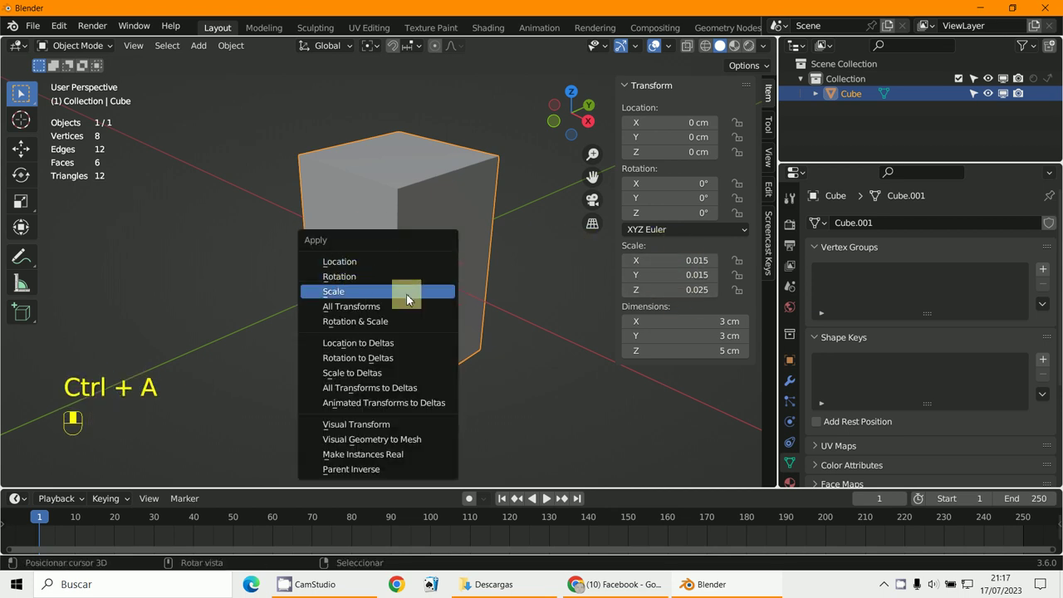
{"action": "middle_click", "coordinate": [414, 303]}
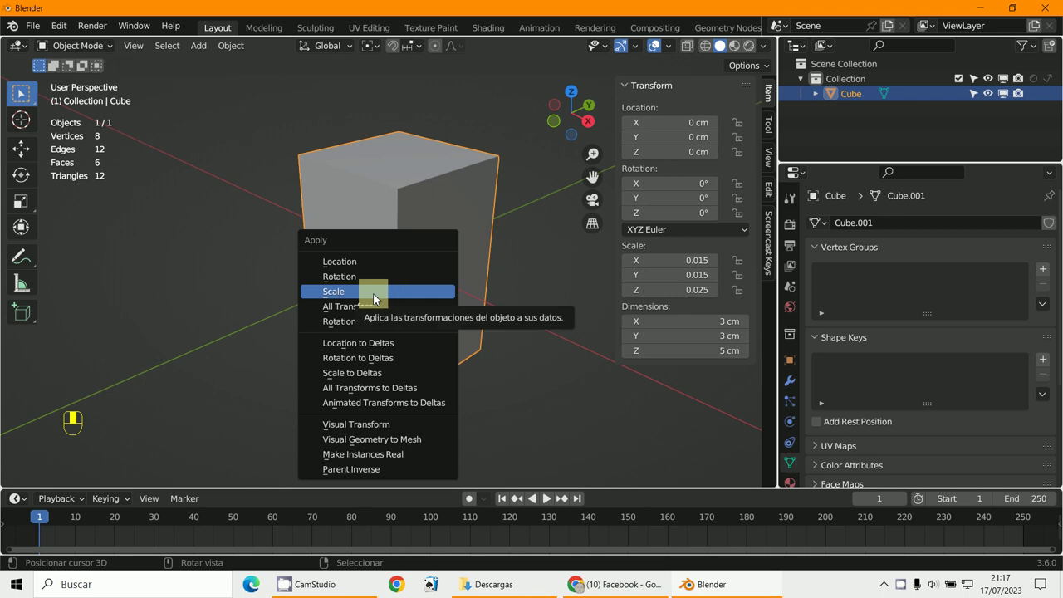